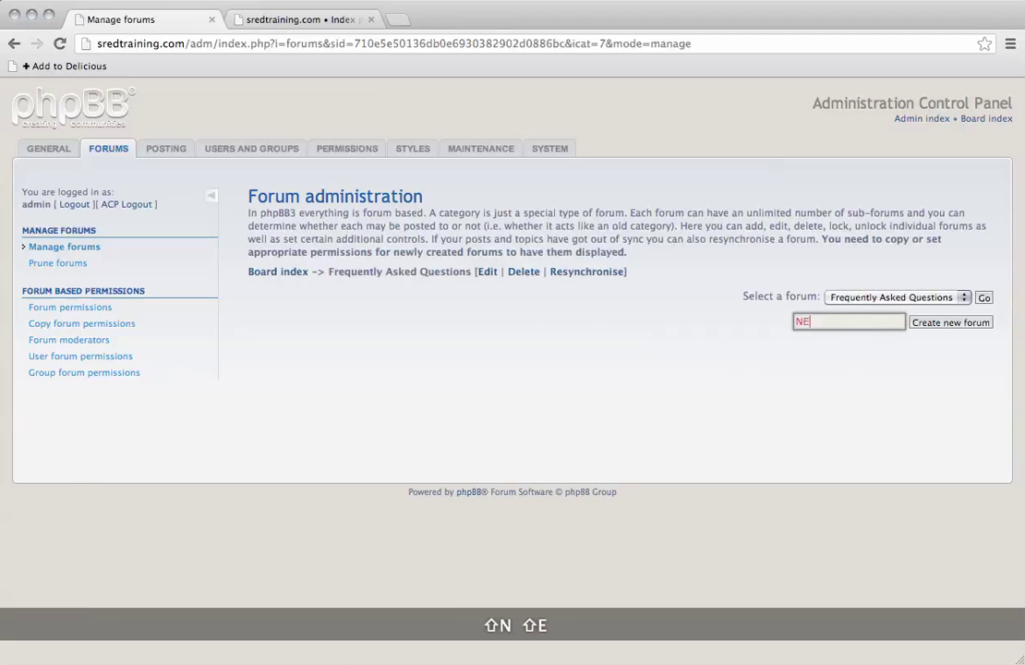
- Erase the mistyped false start from the Create new forum name box
{"action": "key", "text": "space"}
{"action": "key", "text": "BackSpace"}
{"action": "key", "text": "BackSpace"}
{"action": "key", "text": "BackSpace"}
{"action": "key", "text": "e"}
{"action": "type", "text": "WSpace⌫⌫⌫EWSpacetoSpace"}
{"action": "key", "text": "BackSpace"}
{"action": "key", "text": "BackSpace"}
{"action": "key", "text": "BackSpace"}
{"action": "key", "text": "BackSpace"}
{"action": "key", "text": "BackSpace"}
{"action": "key", "text": "BackSpace"}
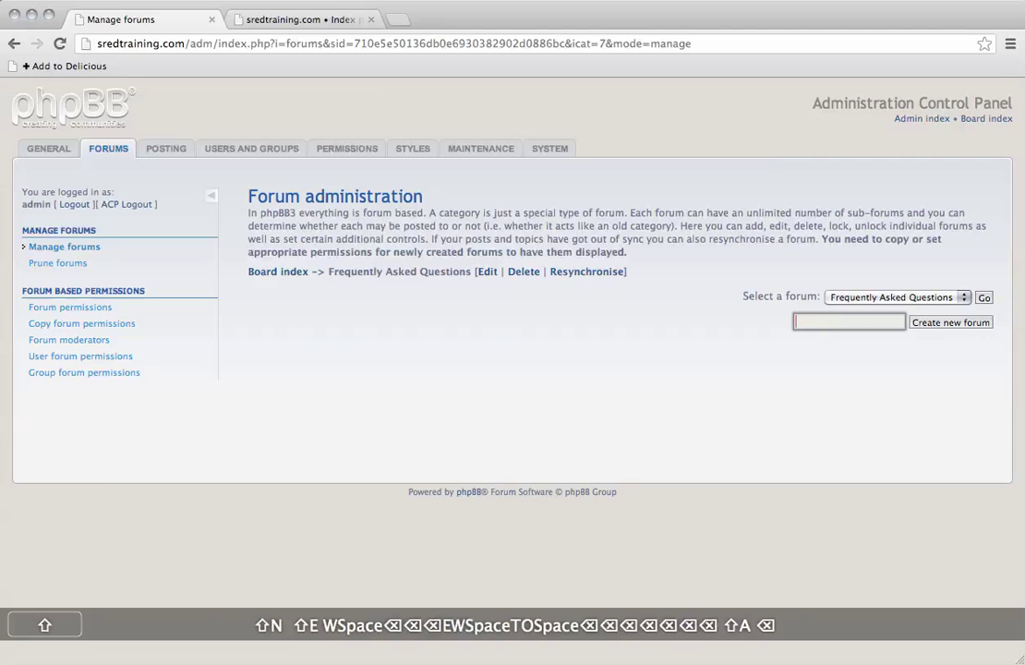
- Begin the new forum name with "Does SR"
{"action": "type", "text": "d oesSpace"}
{"action": "type", "text": "s r"}
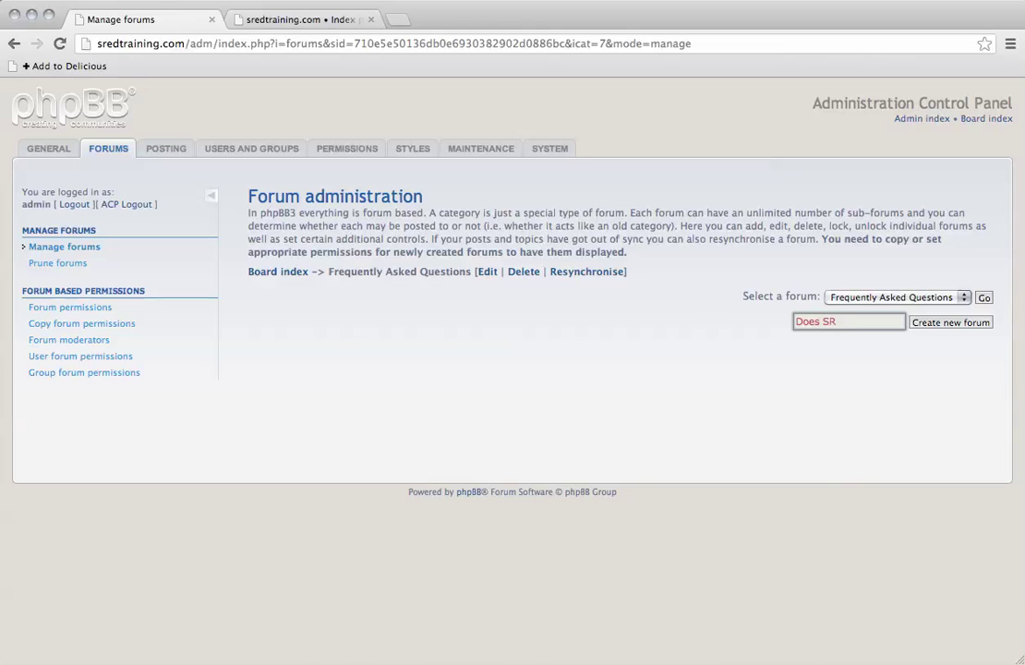